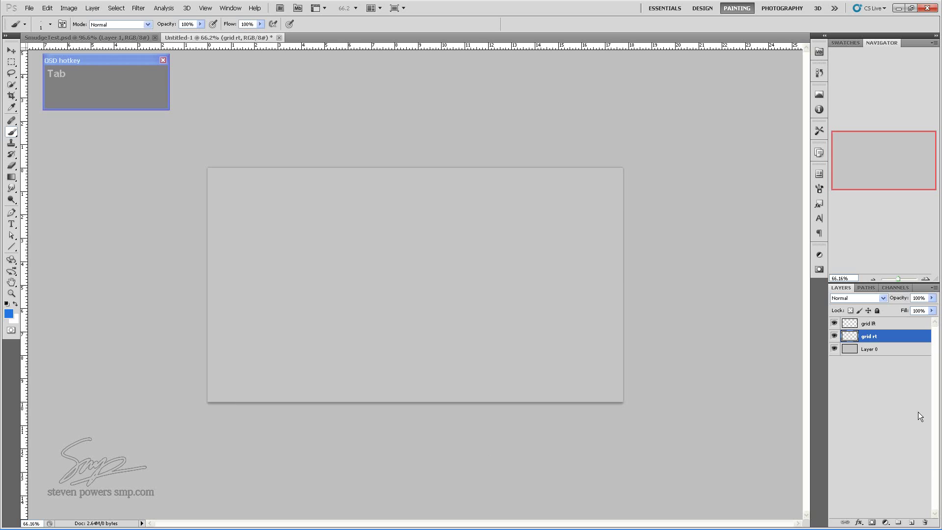
Step: Show the Paths panel and arm the path-drawing tool for 1 px straight lines
{"action": "left_click", "coordinate": [867, 289]}
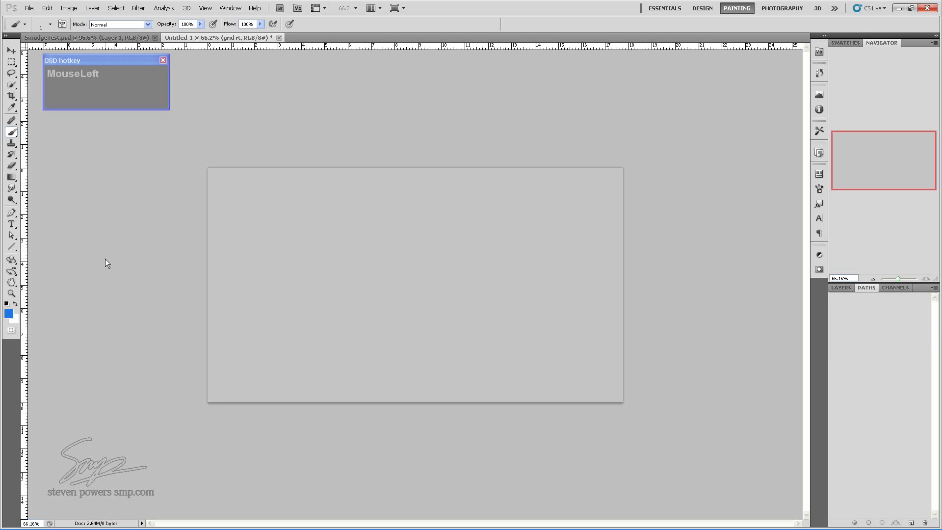
{"action": "key", "text": "p"}
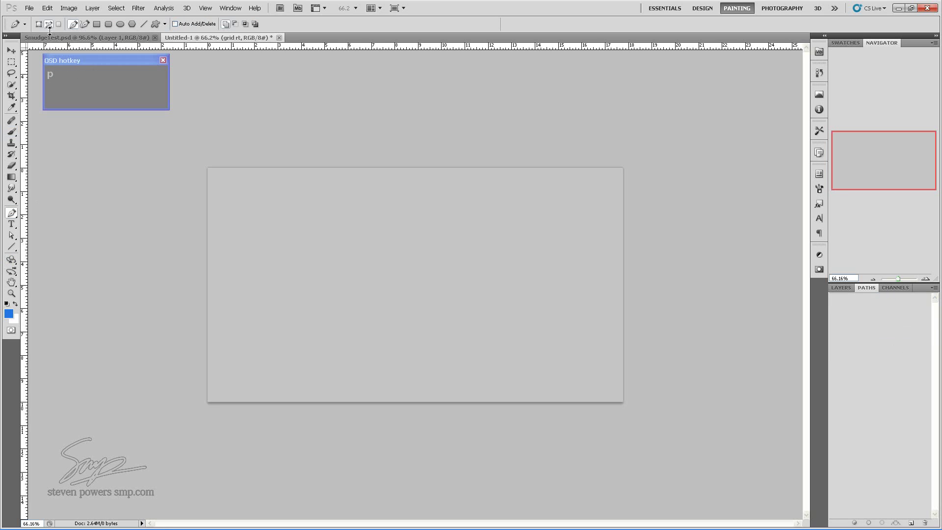
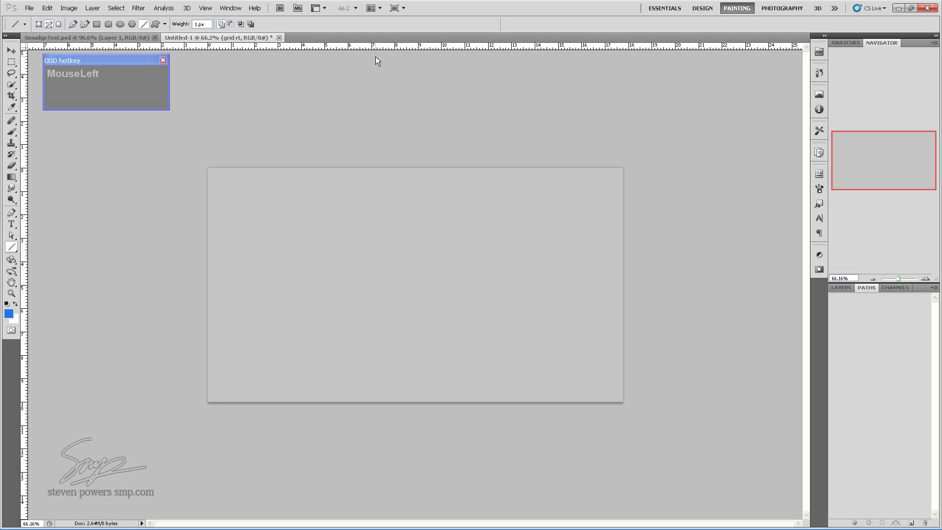
Step: Place a vertical and a horizontal guide crossing right of centre as the vanishing point
{"action": "left_click_drag", "start_coordinate": [378, 46], "coordinate": [47, 243]}
{"action": "left_click_drag", "start_coordinate": [22, 240], "coordinate": [530, 253]}
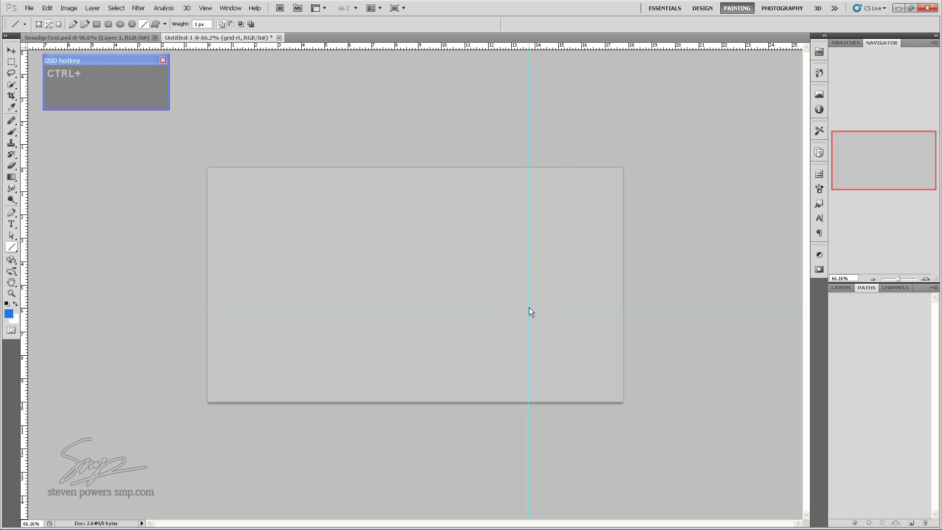
Step: Draw straight path lines radiating from the guides' intersection across the canvas
{"action": "left_click_drag", "start_coordinate": [527, 309], "coordinate": [483, 68]}
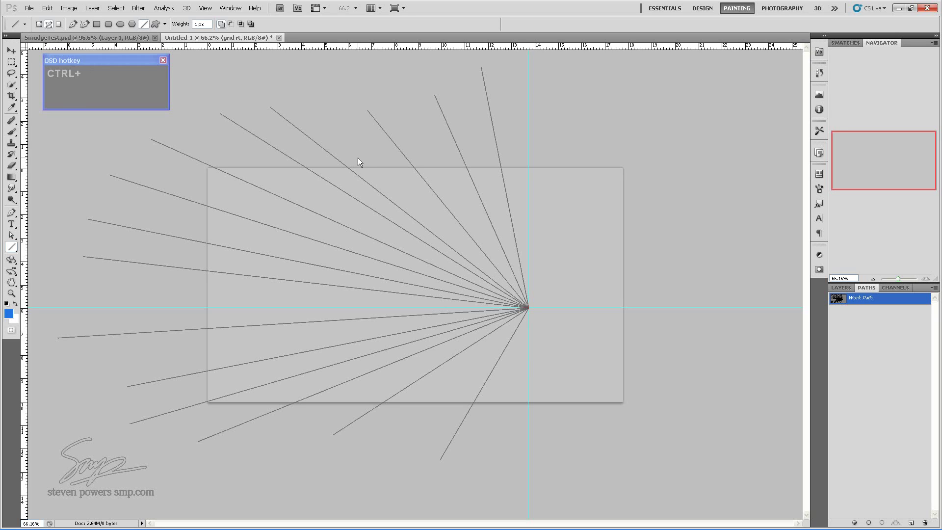
Step: Select the radiating lines' anchors around the shared vanishing point, undoing stray moves
{"action": "left_click", "coordinate": [75, 24]}
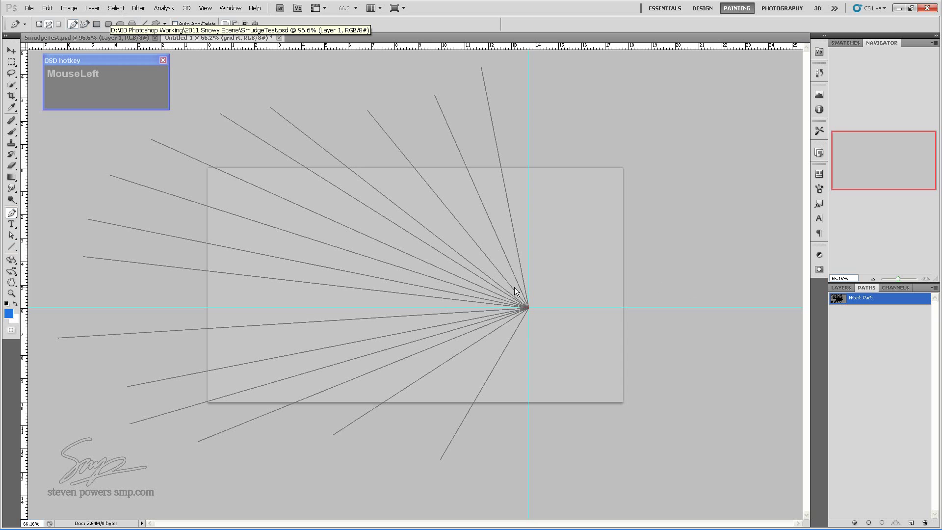
{"action": "left_click", "coordinate": [511, 283]}
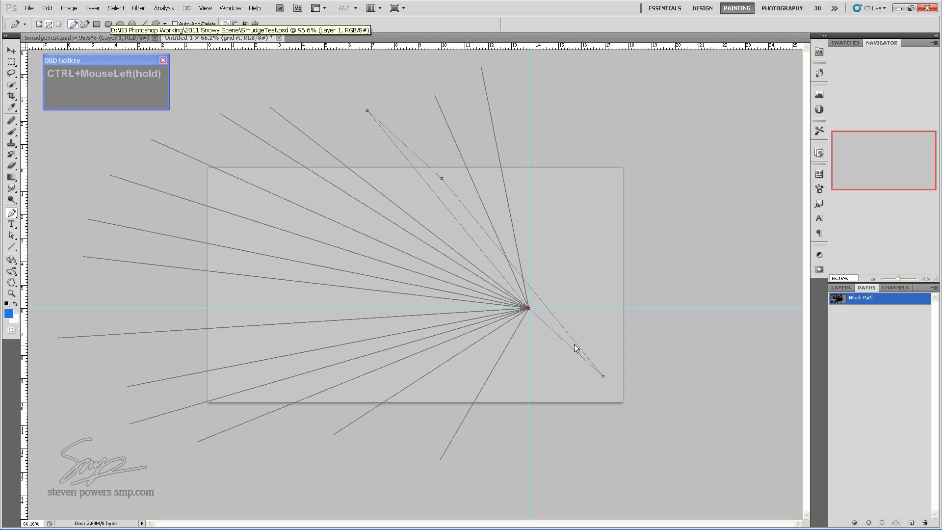
{"action": "key", "text": "ctrl+z"}
{"action": "left_click", "coordinate": [576, 263]}
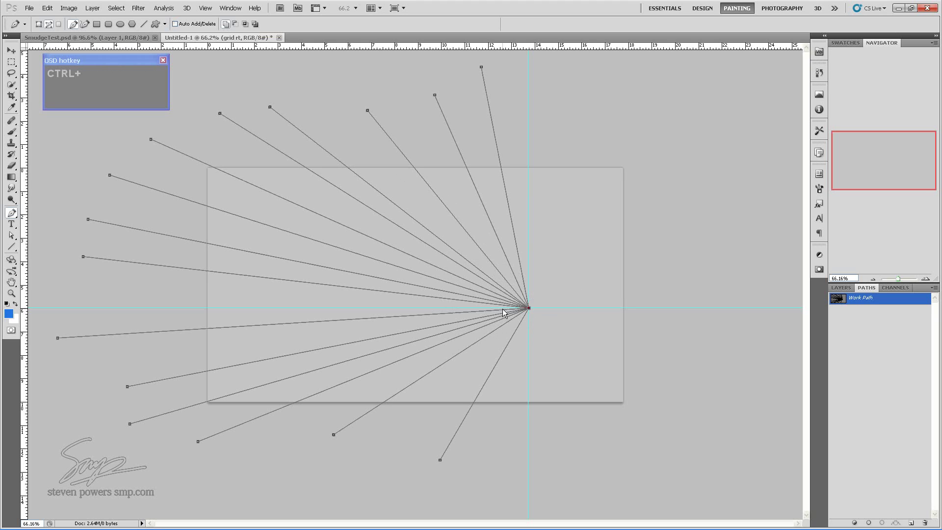
{"action": "left_click", "coordinate": [551, 305]}
{"action": "left_click", "coordinate": [563, 280]}
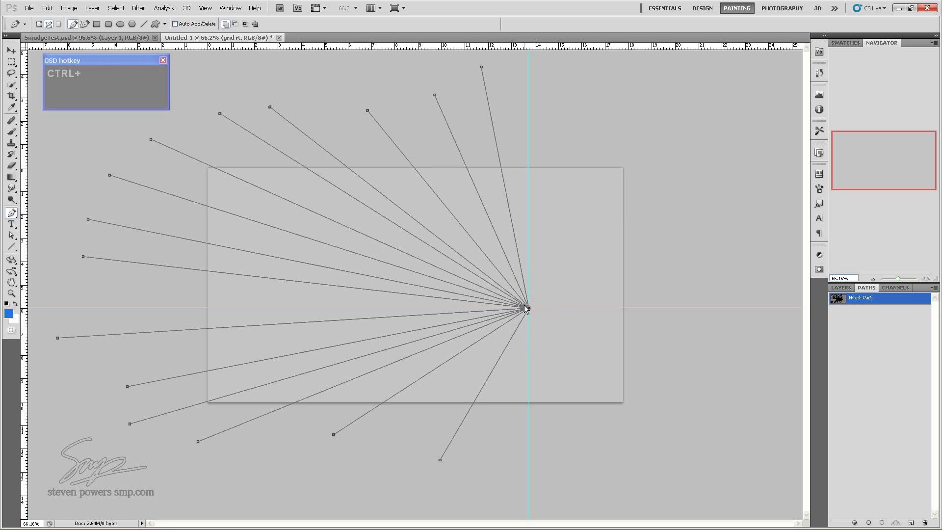
{"action": "left_click_drag", "start_coordinate": [525, 306], "coordinate": [523, 304]}
{"action": "key", "text": "ctrl+z"}
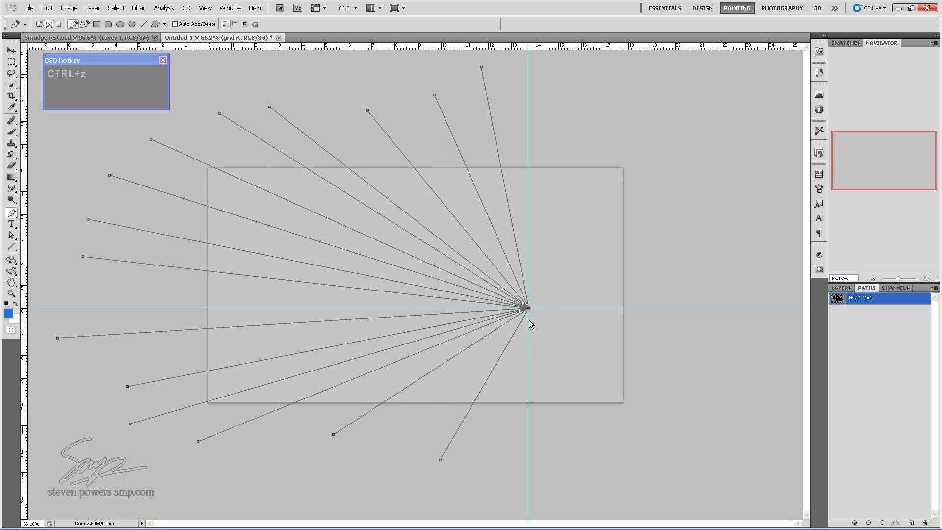
Step: Nudge the outer ends of an upper line and several left-hand lines to even the fan
{"action": "left_click", "coordinate": [352, 93]}
{"action": "left_click", "coordinate": [368, 111]}
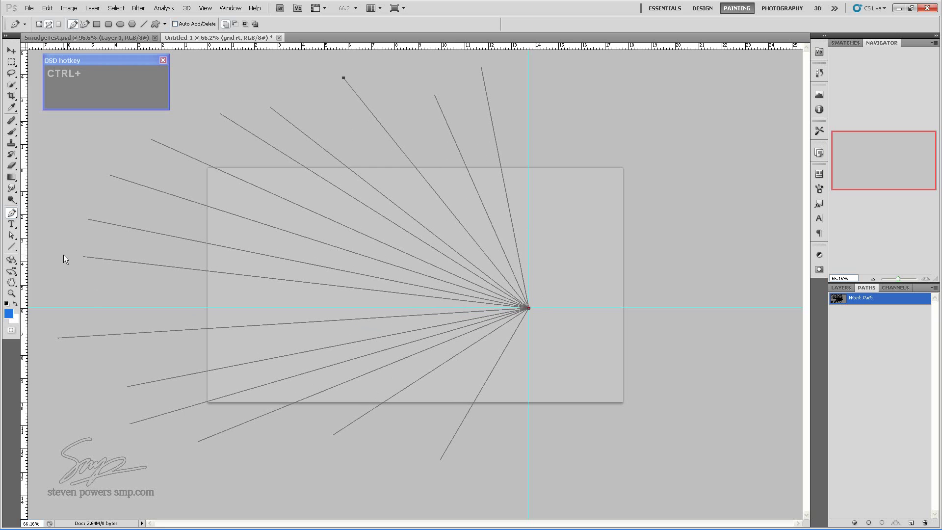
{"action": "left_click", "coordinate": [80, 243]}
{"action": "left_click", "coordinate": [85, 258]}
{"action": "left_click", "coordinate": [46, 326]}
{"action": "left_click_drag", "start_coordinate": [60, 340], "coordinate": [76, 340]}
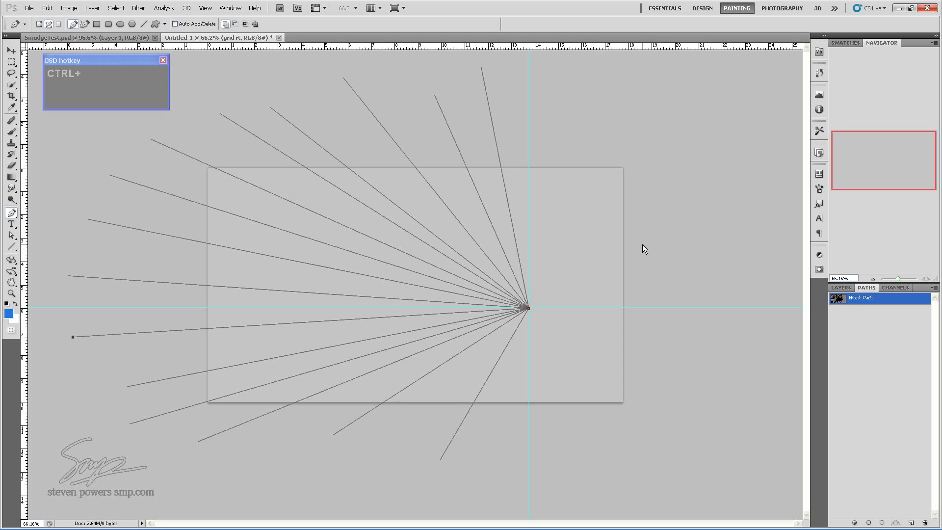
Step: Copy the whole fan and flip the Work Path horizontally via Edit > Transform Path
{"action": "scroll", "scroll_direction": "down", "scroll_amount": 3}
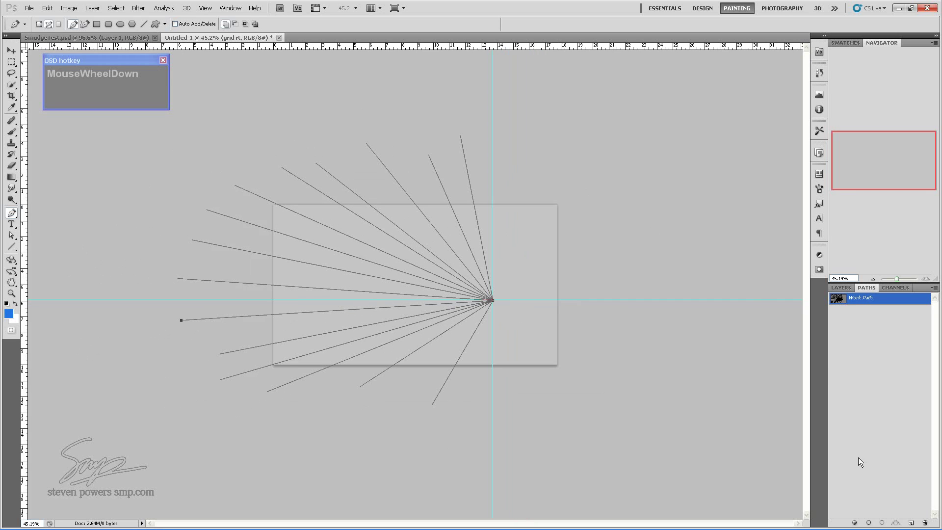
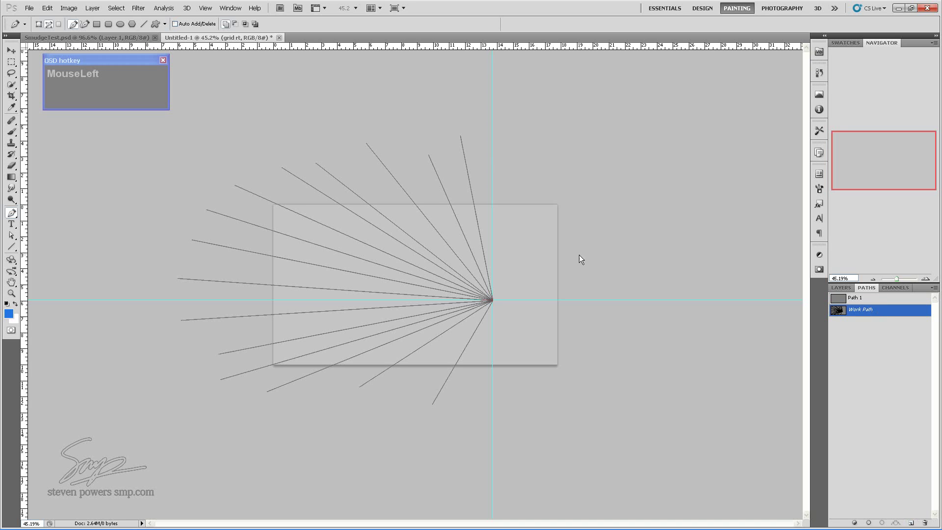
{"action": "left_click", "coordinate": [536, 128]}
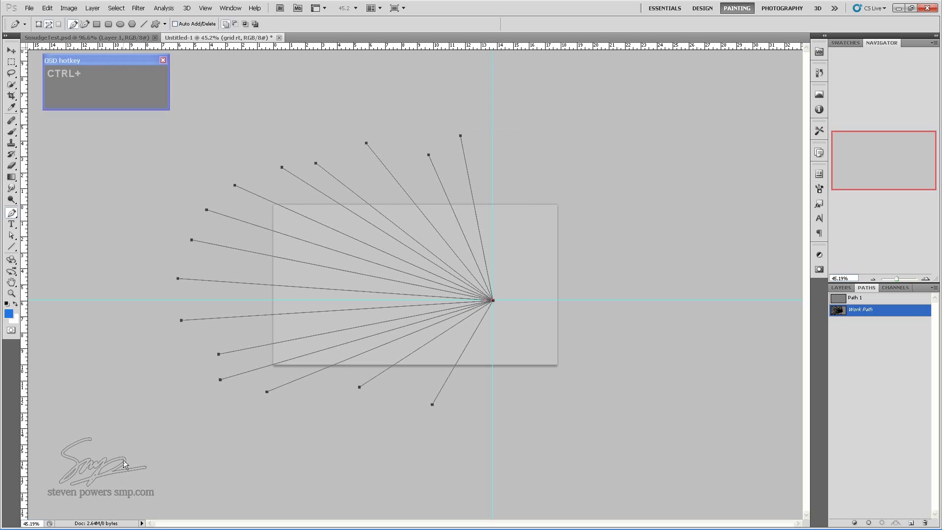
{"action": "key", "text": "ctrl+c"}
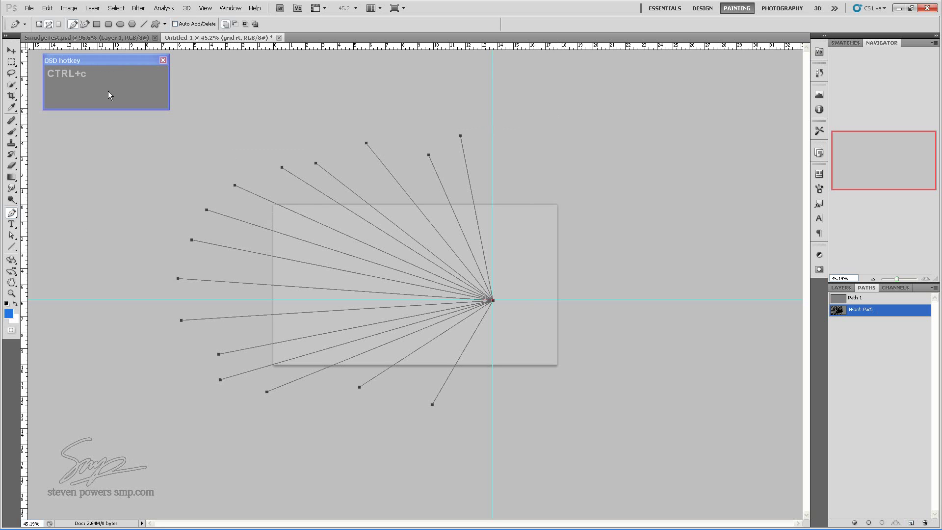
{"action": "left_click", "coordinate": [46, 7]}
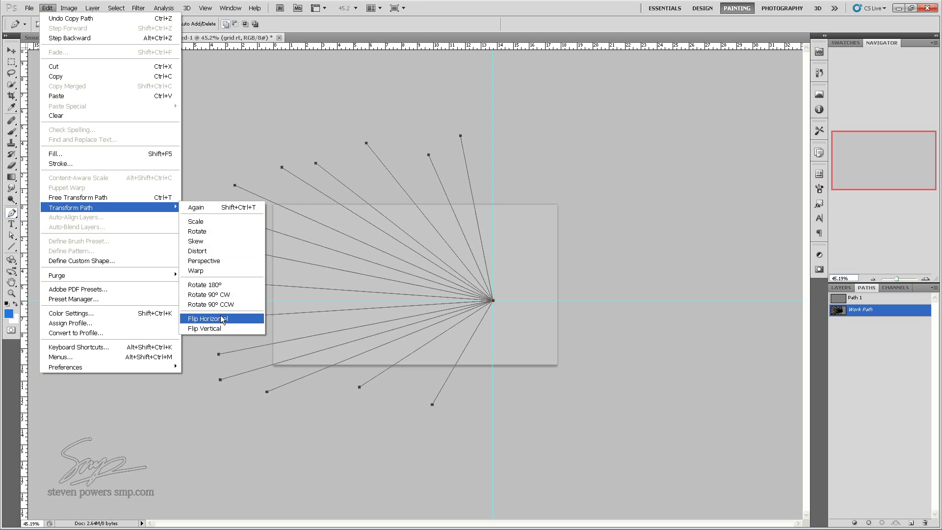
{"action": "left_click", "coordinate": [222, 318]}
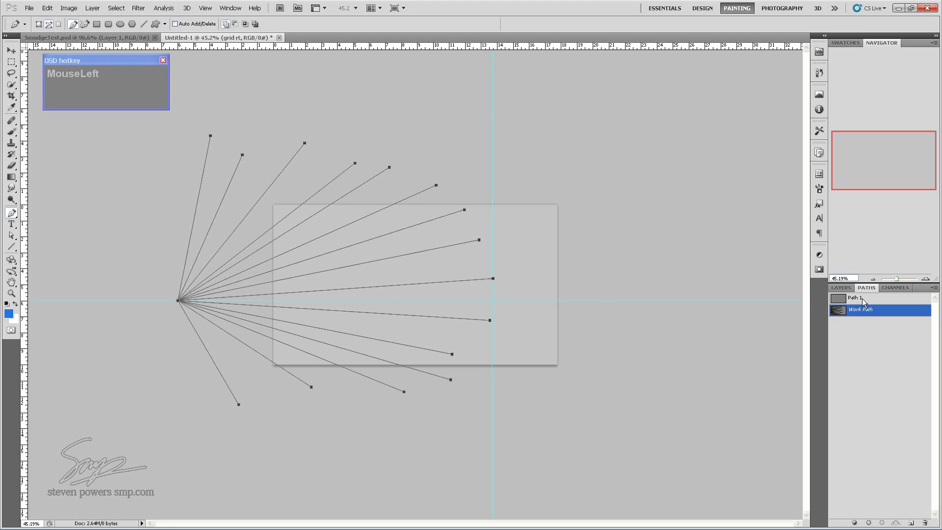
{"action": "key", "text": "ctrl+x"}
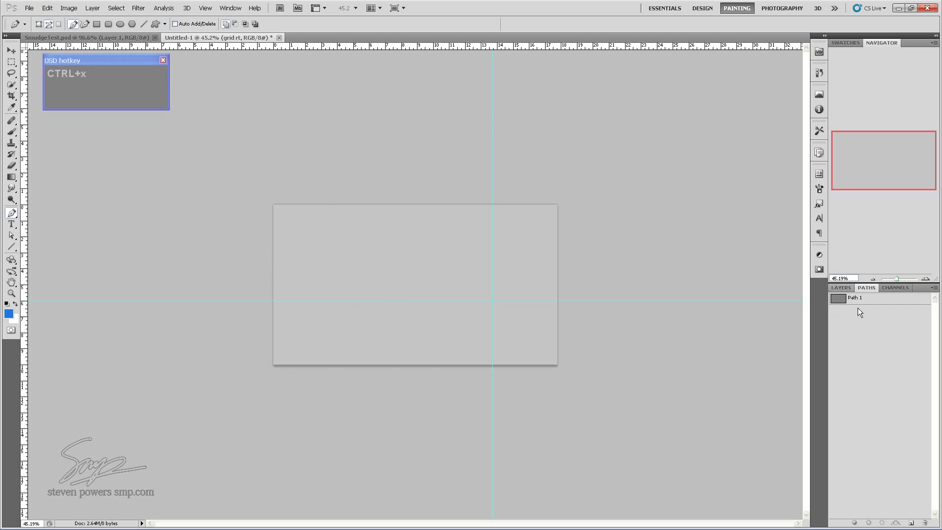
{"action": "key", "text": "ctrl+z"}
{"action": "left_click", "coordinate": [864, 298]}
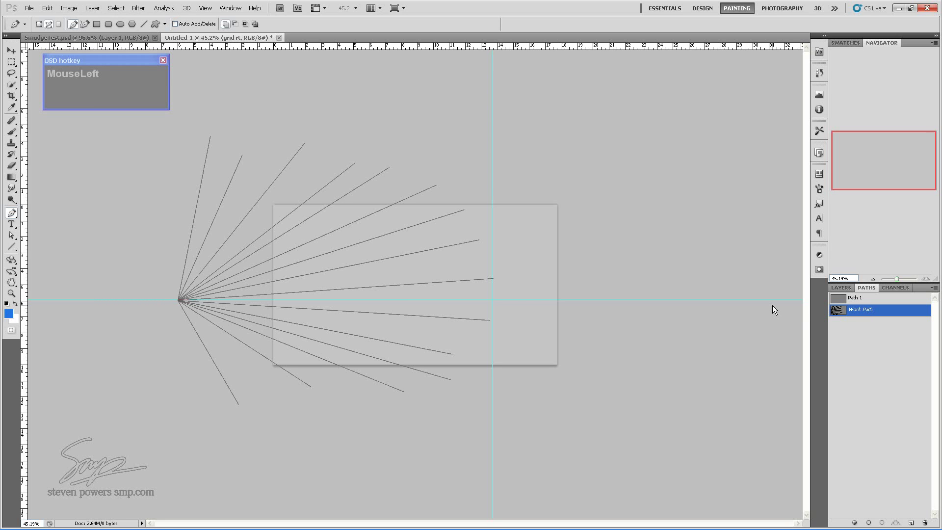
Step: Undo back to the original fan, then copy it and paste it as a new Path 1
{"action": "key", "text": "ctrl+z"}
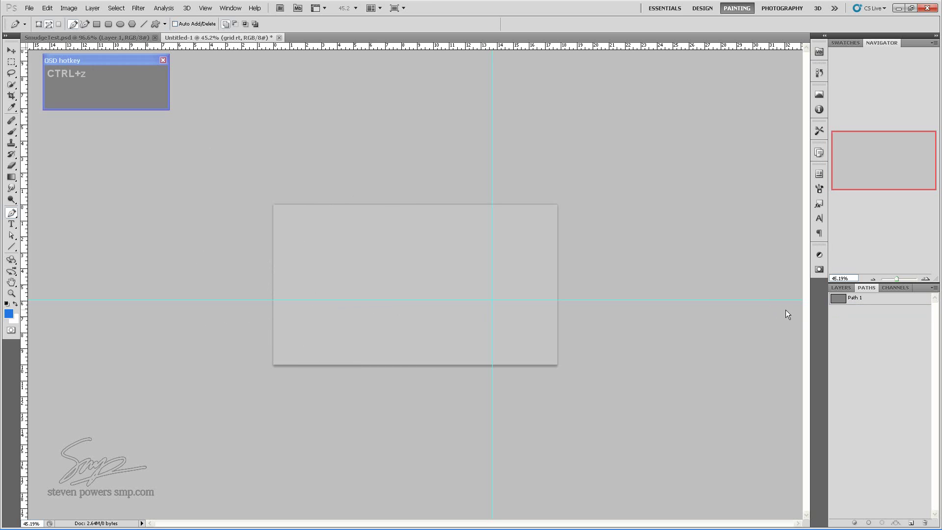
{"action": "key", "text": "ctrl+z"}
{"action": "key", "text": "ctrl+z"}
{"action": "key", "text": "ctrl+z"}
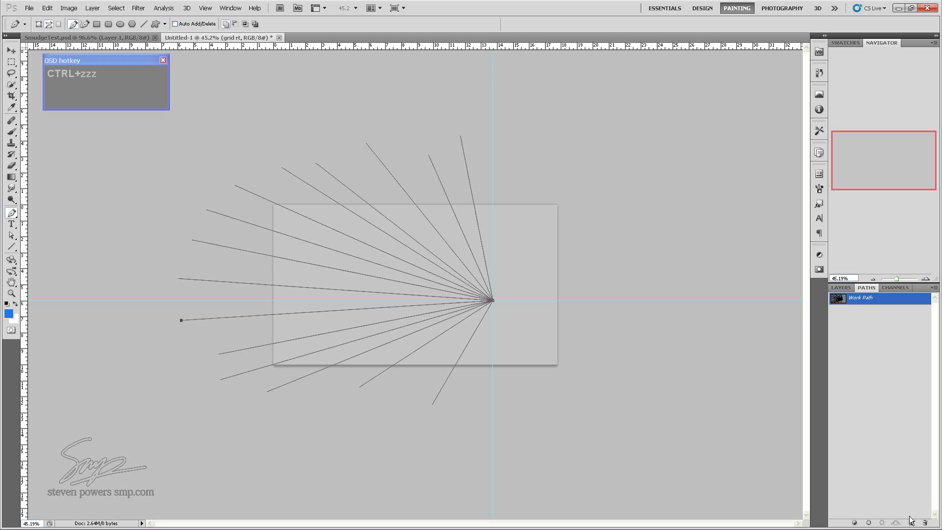
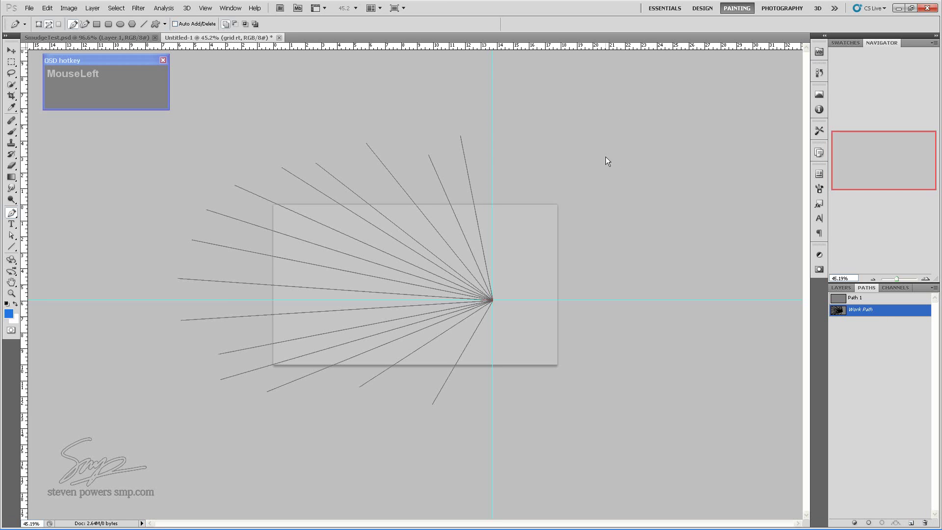
{"action": "left_click_drag", "start_coordinate": [521, 116], "coordinate": [37, 465]}
{"action": "key", "text": "ctrl+c"}
{"action": "left_click", "coordinate": [879, 299]}
{"action": "key", "text": "ctrl+v"}
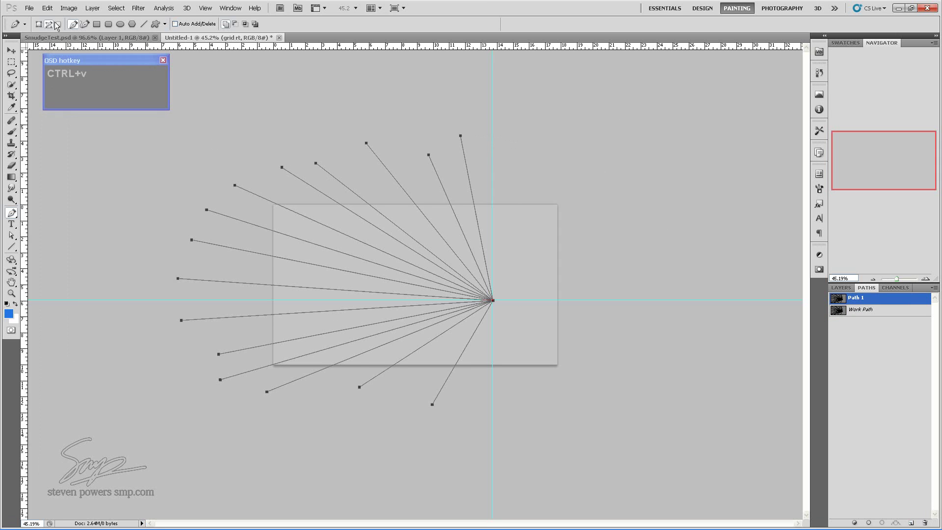
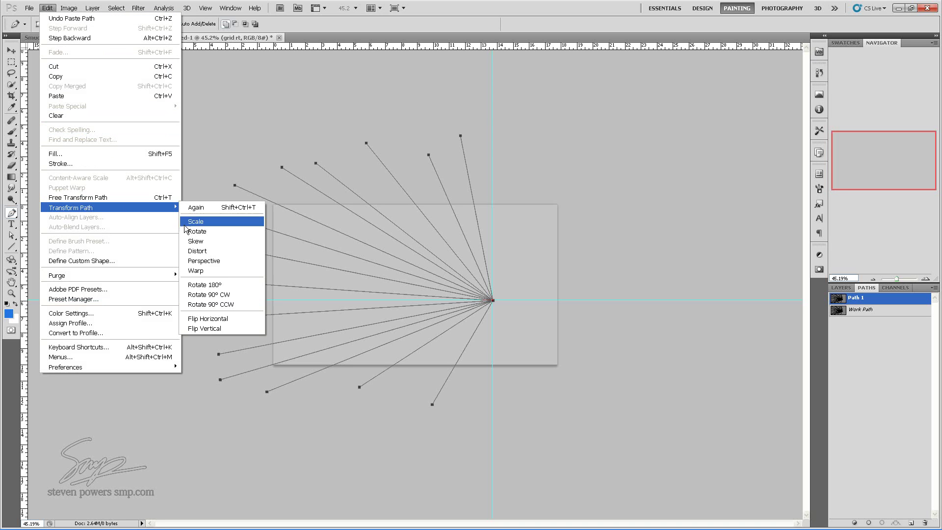
Step: Flip Path 1 horizontally and drag it so its centre sits on the vanishing point
{"action": "left_click", "coordinate": [243, 318]}
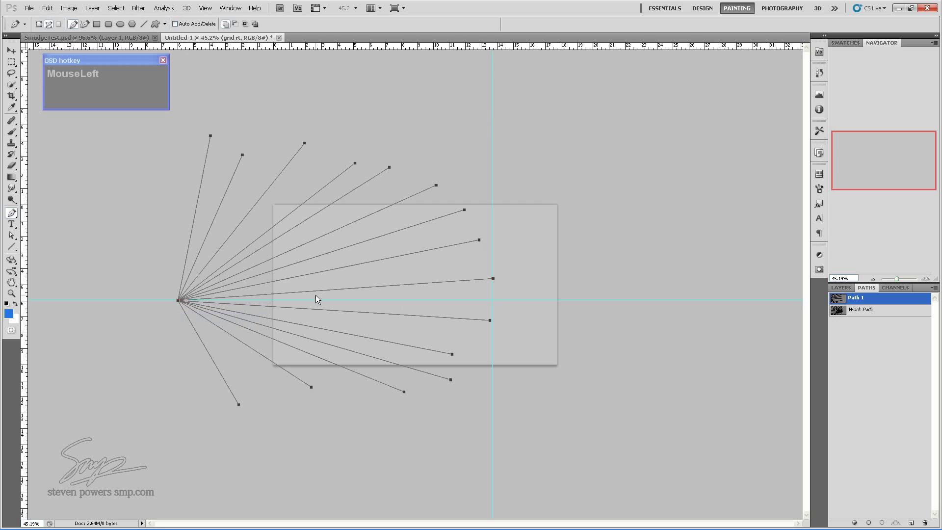
{"action": "left_click", "coordinate": [298, 309]}
{"action": "scroll", "scroll_direction": "up", "scroll_amount": 3}
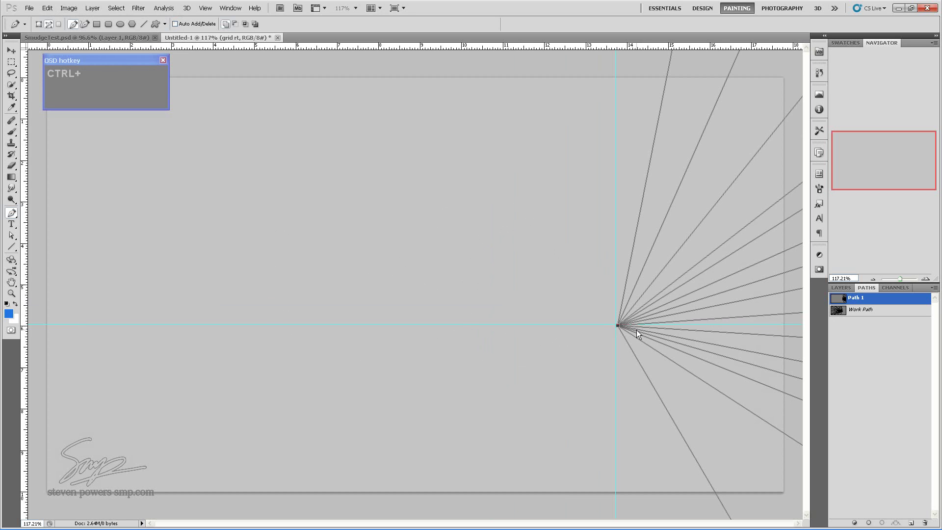
{"action": "left_click_drag", "start_coordinate": [637, 330], "coordinate": [634, 330]}
{"action": "scroll", "scroll_direction": "down", "scroll_amount": 3}
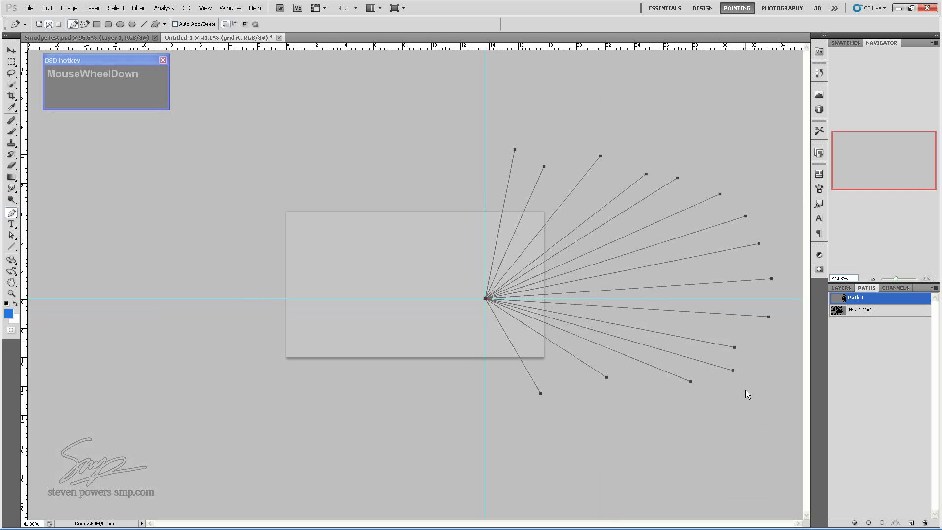
{"action": "left_click", "coordinate": [887, 380]}
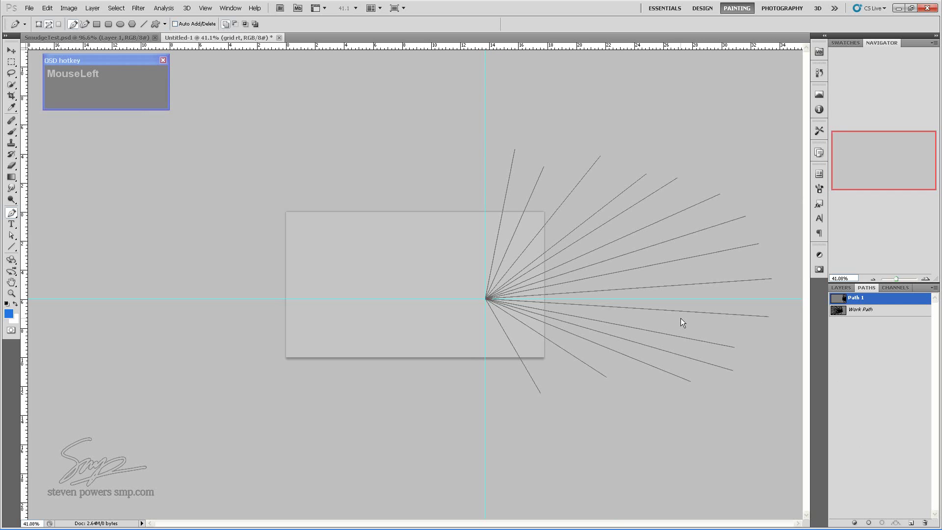
Step: Set the Brush to a 1 px hard round tip with a medium blue foreground colour
{"action": "key", "text": "b"}
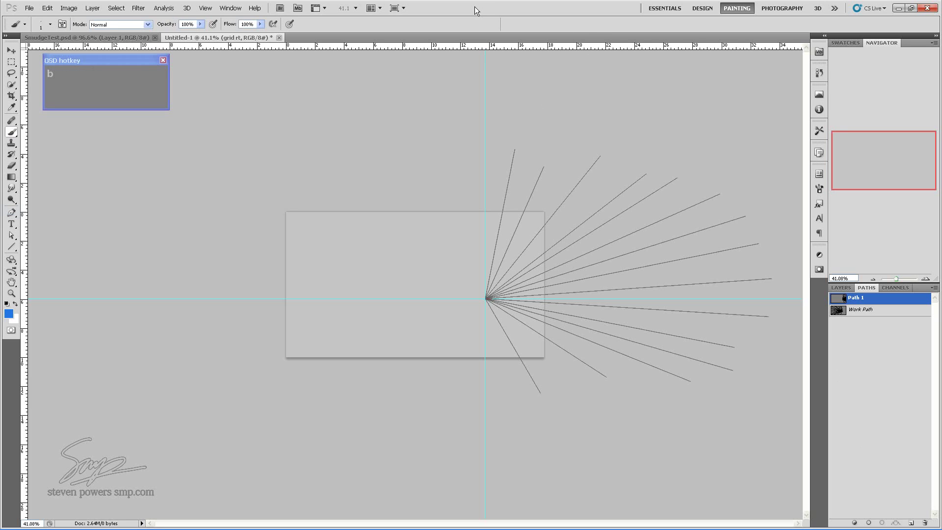
{"action": "key", "text": "F5"}
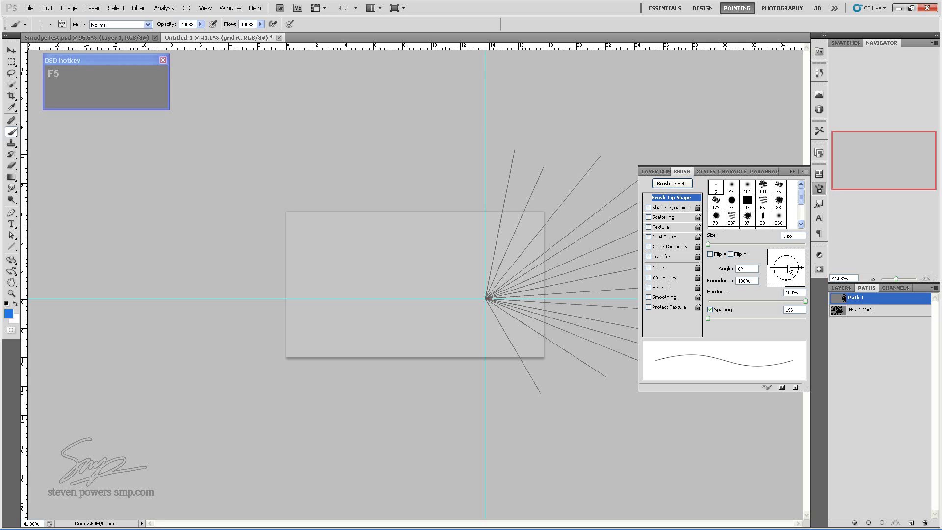
{"action": "key", "text": "F6"}
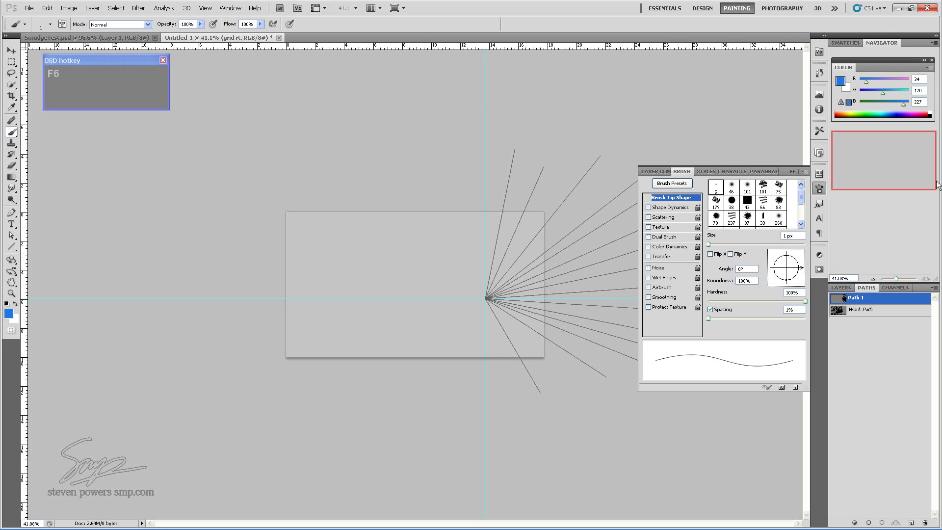
{"action": "left_click", "coordinate": [841, 81]}
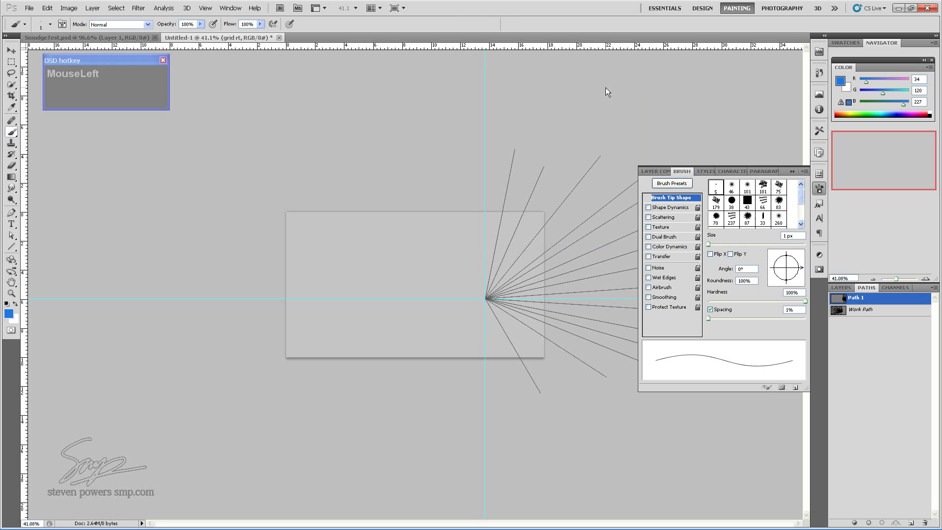
{"action": "key", "text": "F6"}
Step: Stroke each path half with the brush onto new layers grid rt and grid lft
{"action": "key", "text": "F5"}
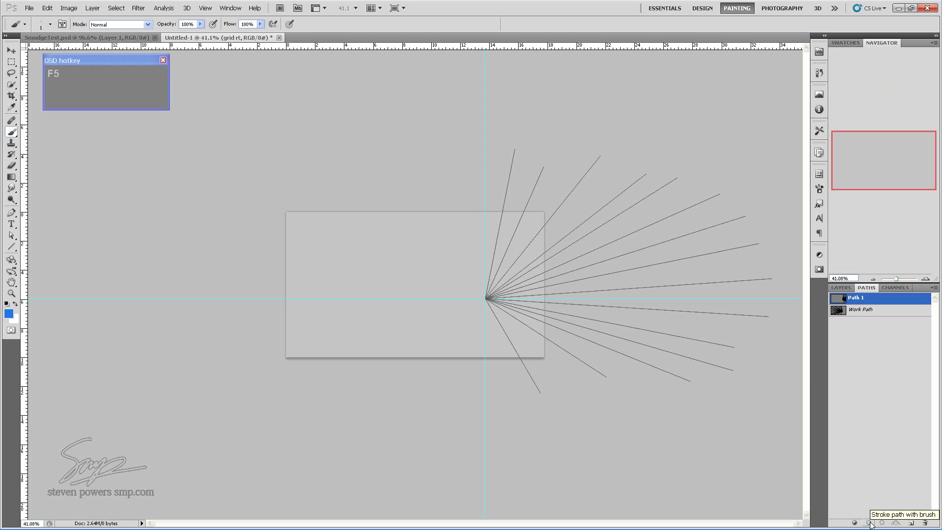
{"action": "left_click", "coordinate": [200, 42]}
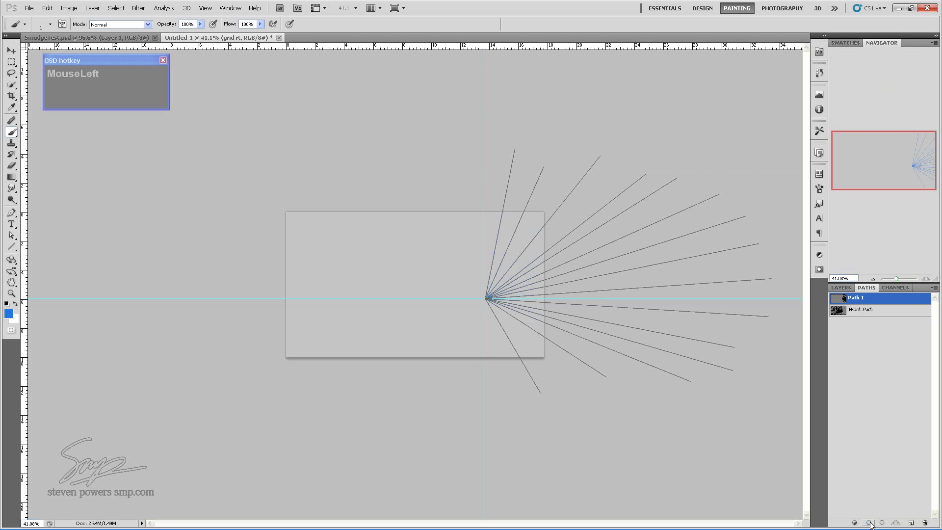
{"action": "key", "text": "ctrl+z"}
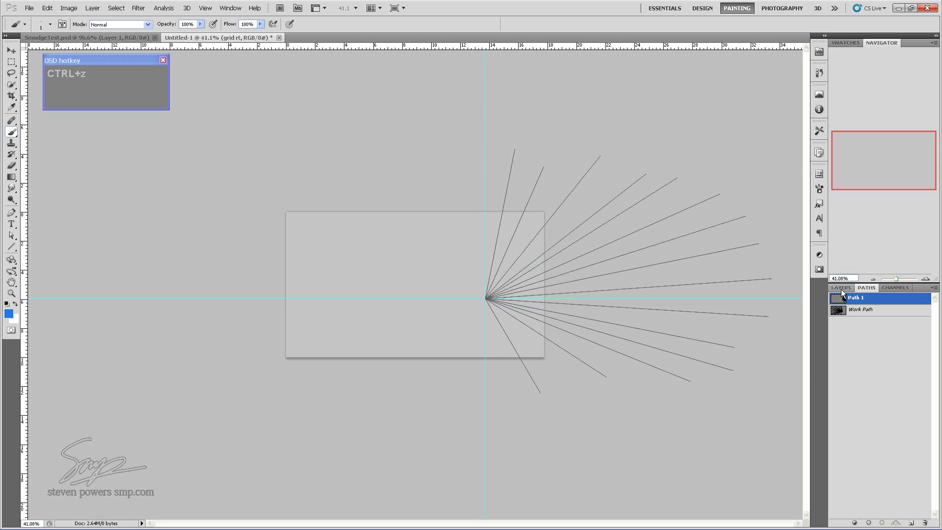
{"action": "left_click", "coordinate": [843, 291]}
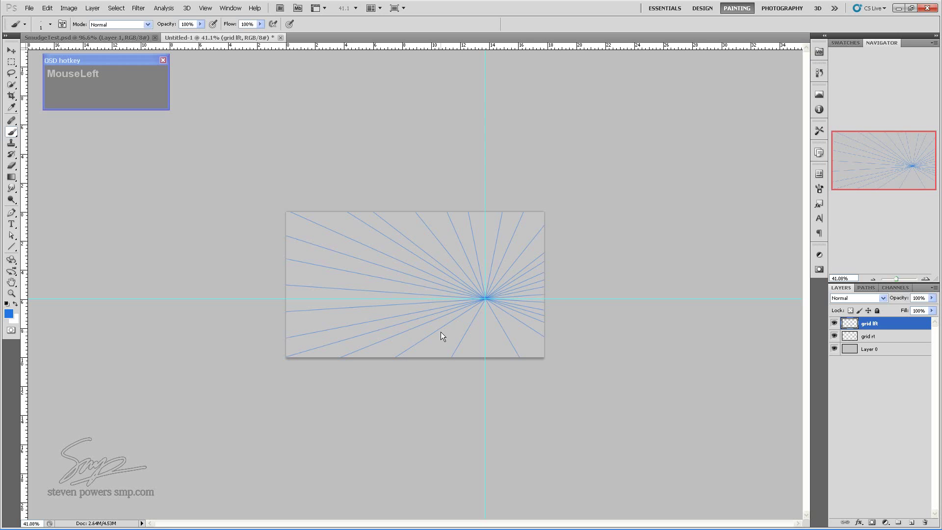
Step: Merge grid rt and grid lft into one layer renamed 'grid' at full opacity
{"action": "scroll", "scroll_direction": "up", "scroll_amount": 3}
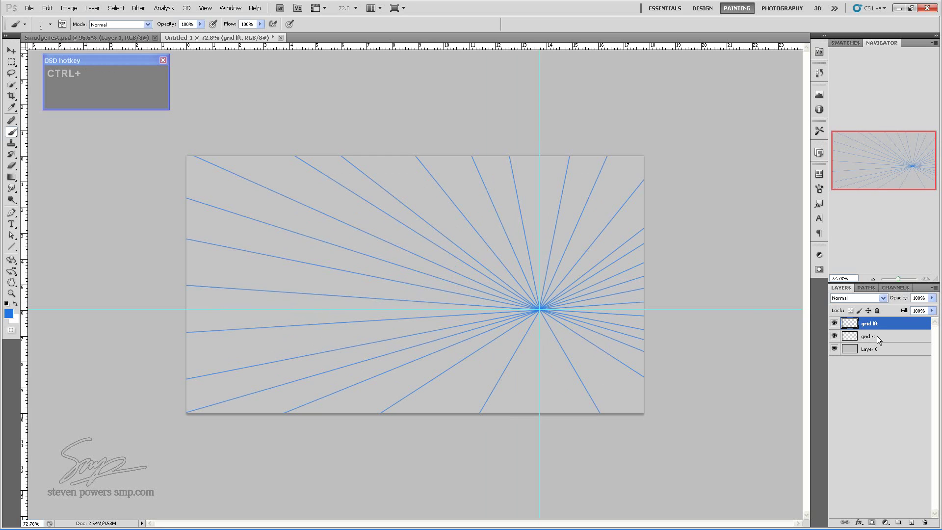
{"action": "left_click", "coordinate": [879, 337]}
{"action": "right_click", "coordinate": [878, 337]}
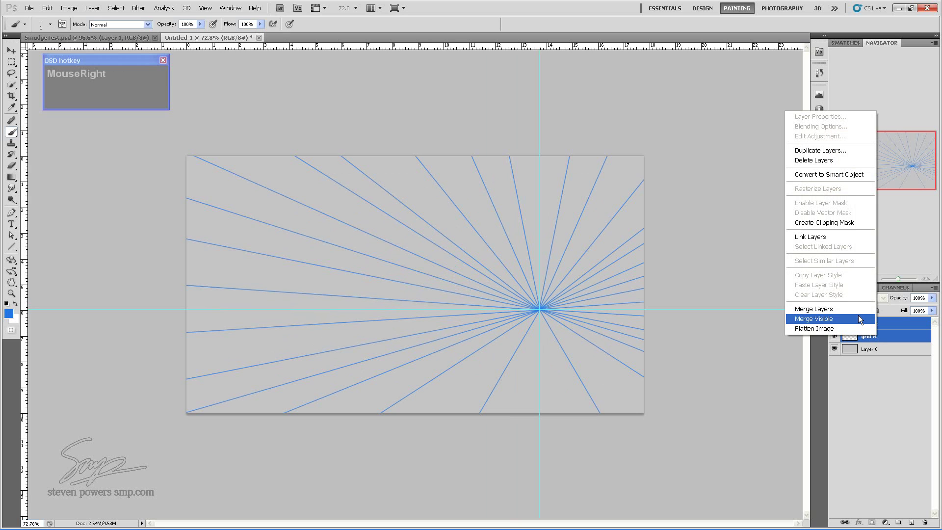
{"action": "left_click", "coordinate": [860, 310]}
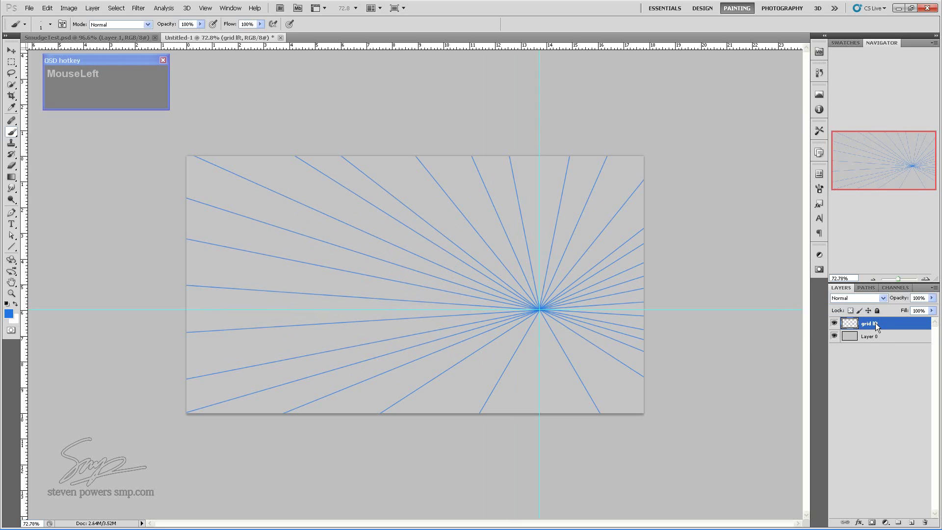
{"action": "type", "text": "grid"}
{"action": "key", "text": "Return"}
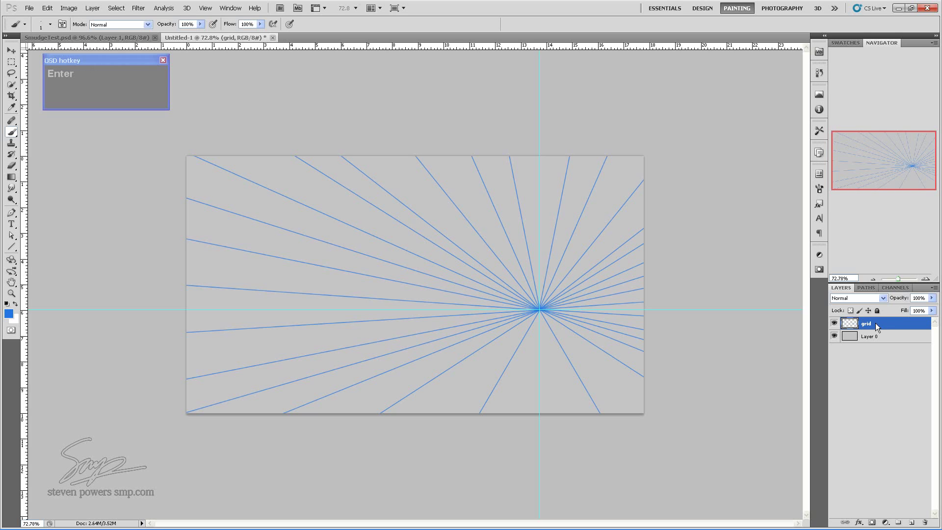
{"action": "left_click_drag", "start_coordinate": [934, 299], "coordinate": [860, 169]}
Step: Pick a pinkish-red foreground colour in the Color panel
{"action": "key", "text": "F6"}
{"action": "left_click", "coordinate": [842, 81]}
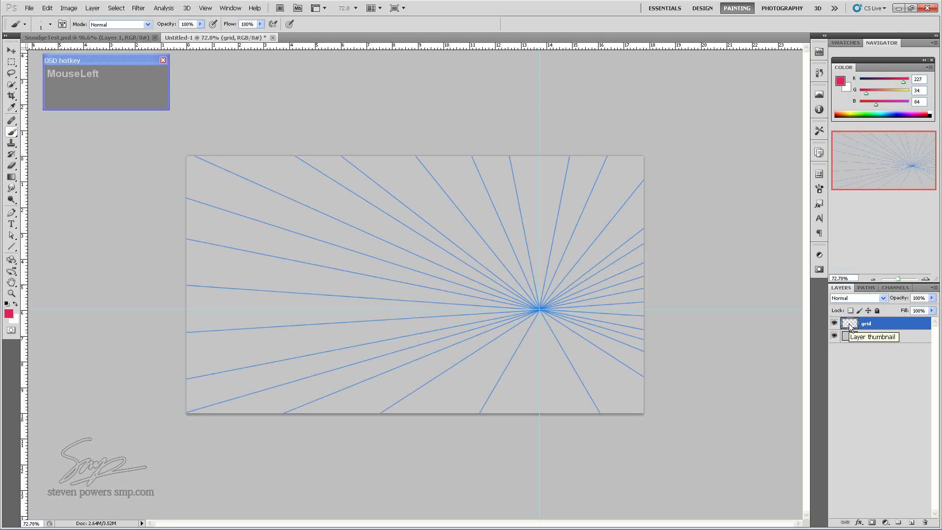
Step: Select the grid layer's line pixels and fill them with the red foreground colour
{"action": "left_click", "coordinate": [851, 326]}
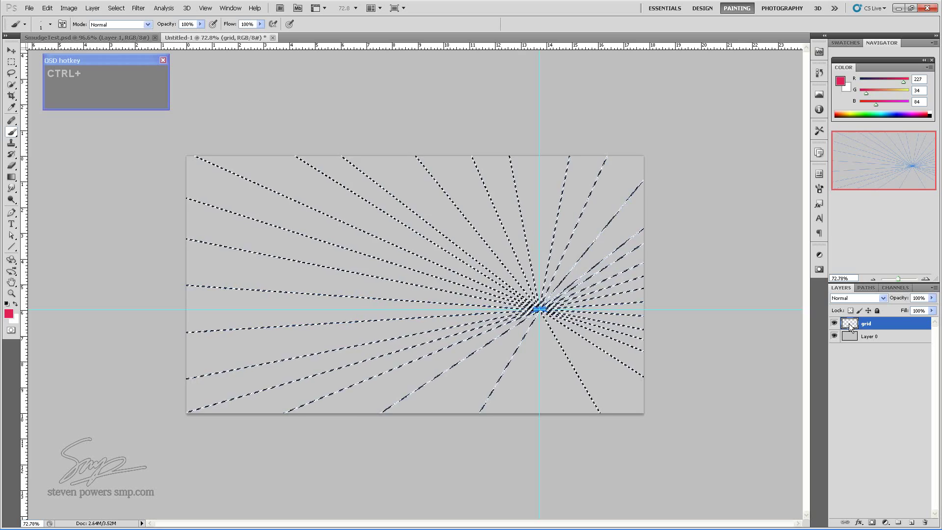
{"action": "key", "text": "F5"}
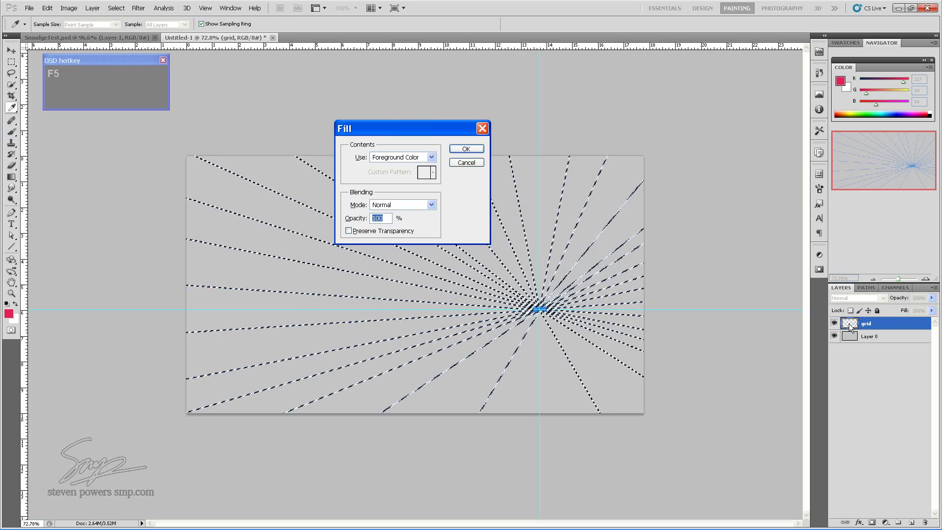
{"action": "key", "text": "Return"}
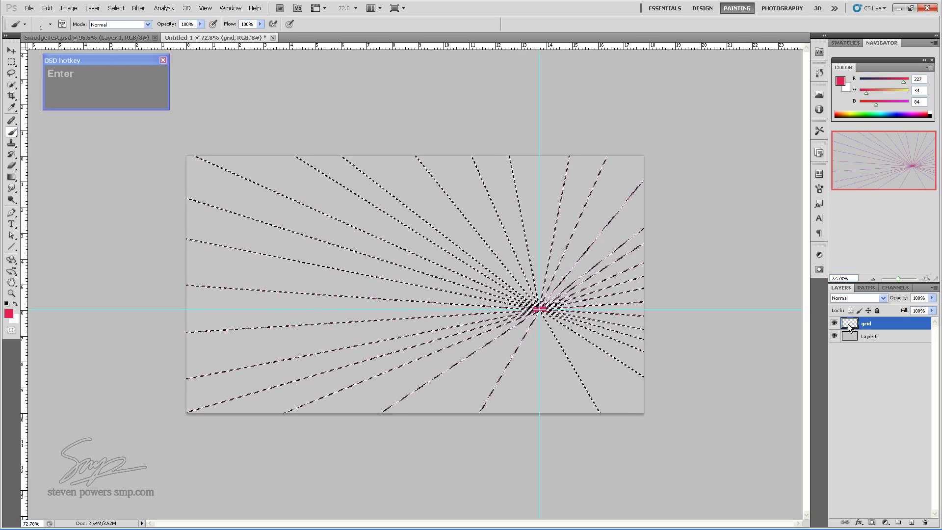
{"action": "key", "text": "ctrl+d"}
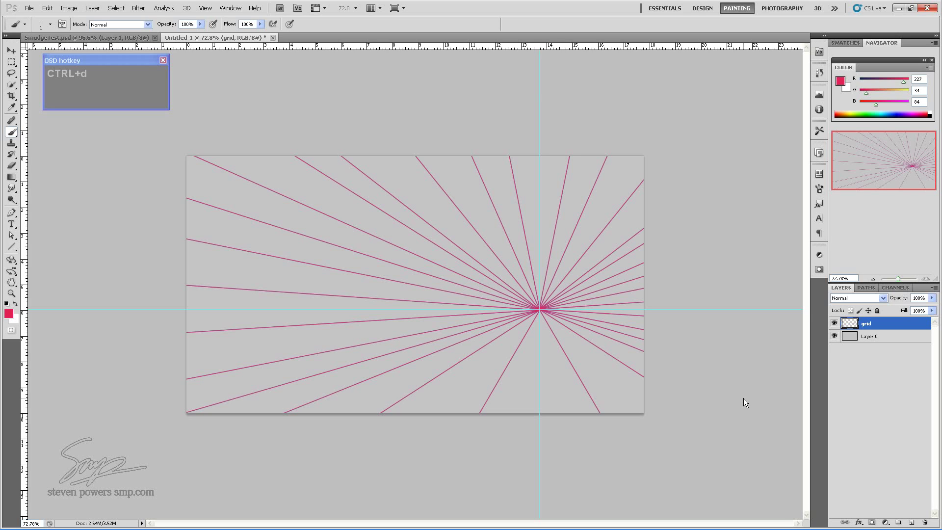
{"action": "left_click", "coordinate": [835, 322]}
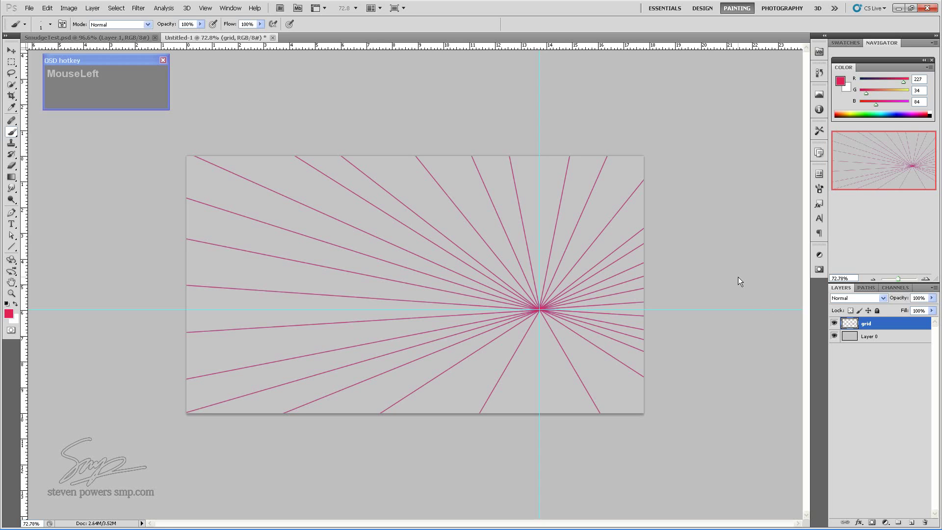